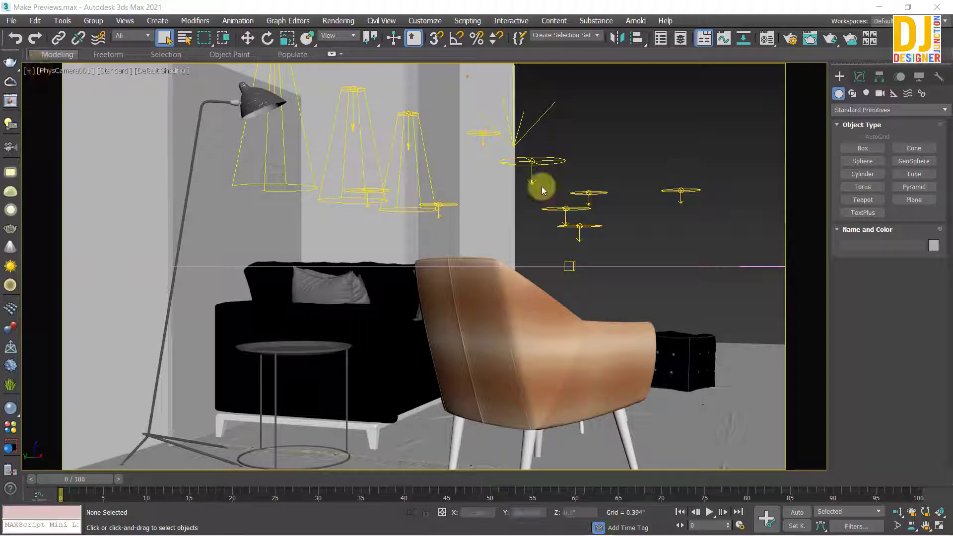
Maximize the Top viewport, zoom to fit the scene and select the camera
{"action": "key", "text": "alt+Num_Lock"}
{"action": "key", "text": "alt+w"}
{"action": "key", "text": "z"}
{"action": "left_click", "coordinate": [565, 331]}
{"action": "left_click", "coordinate": [589, 137]}
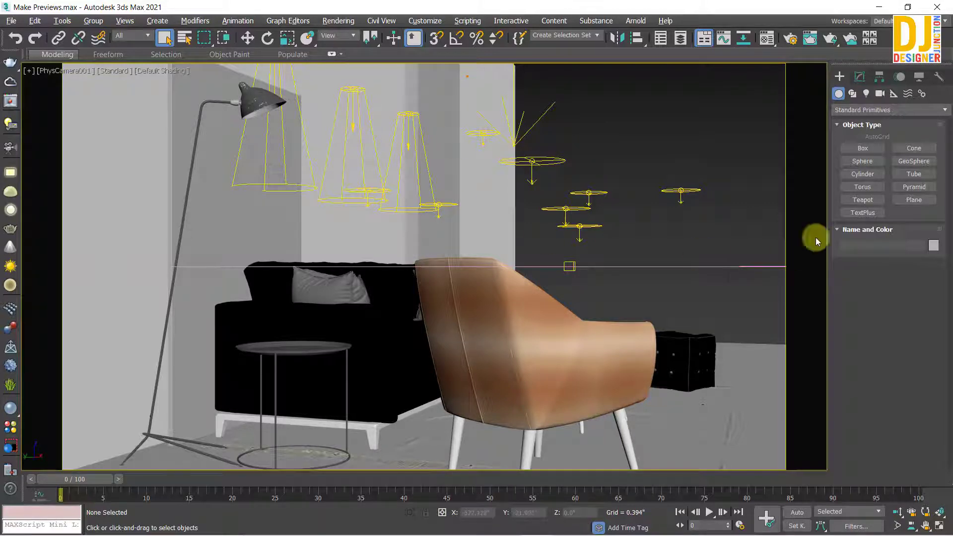
{"action": "left_click", "coordinate": [737, 140]}
{"action": "key", "text": "alt+w"}
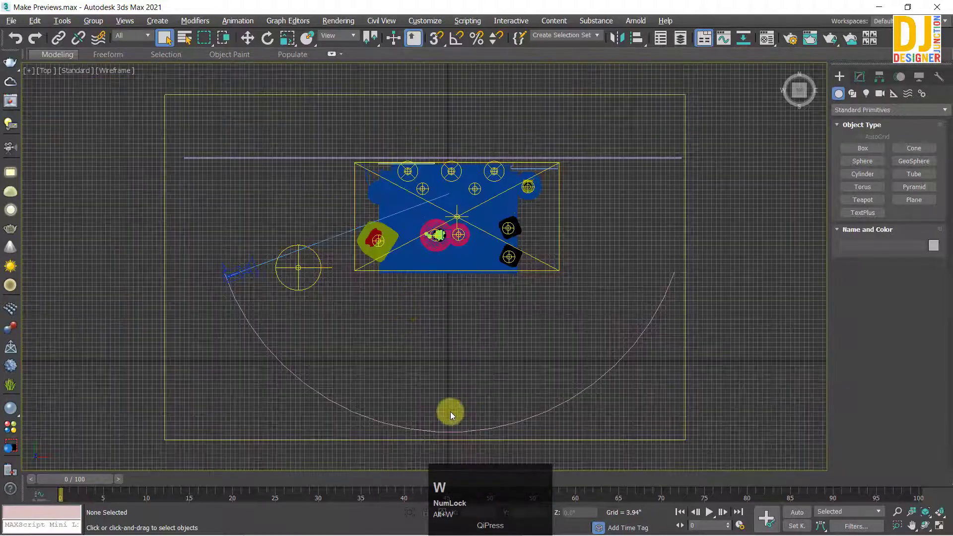
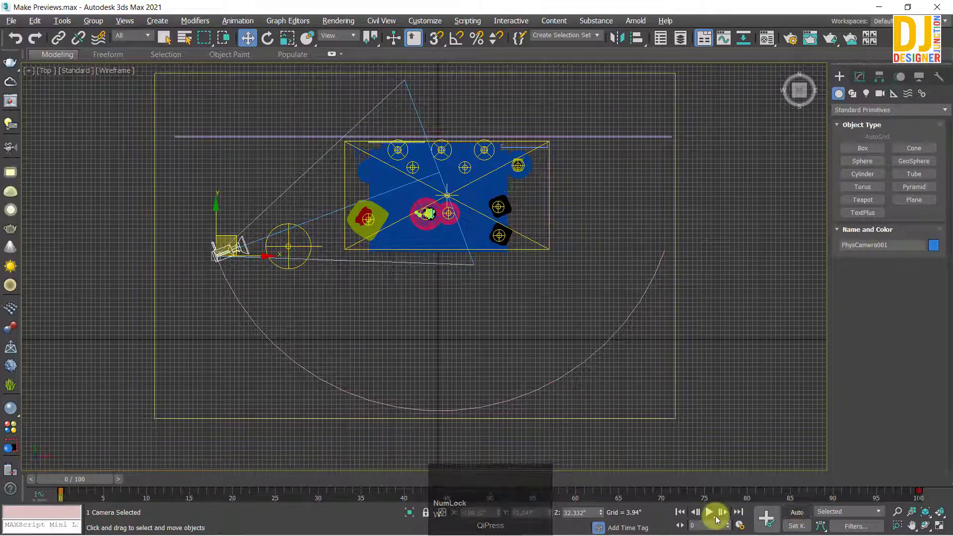
Play the camera's path animation around the room, then restore the four-view layout
{"action": "left_click", "coordinate": [714, 517]}
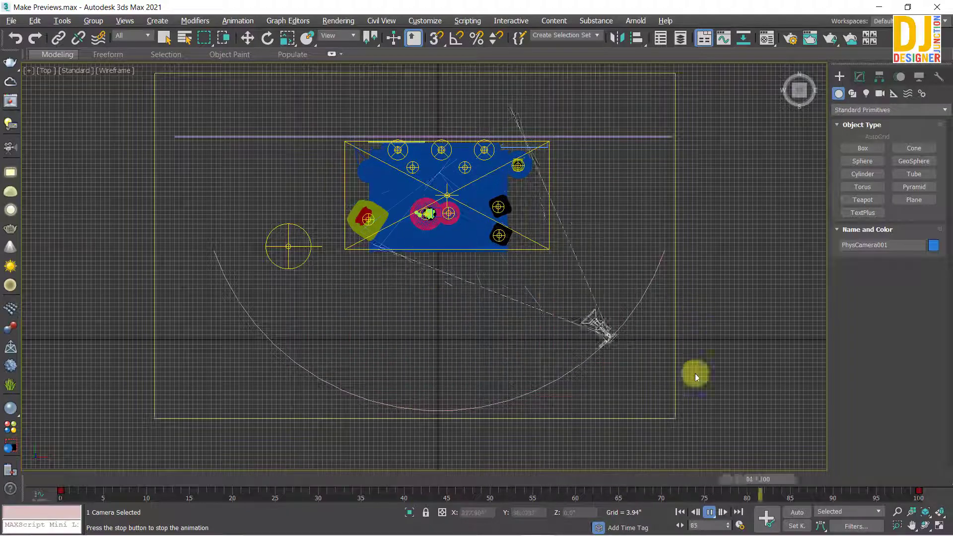
{"action": "key", "text": "alt+Num_Lock"}
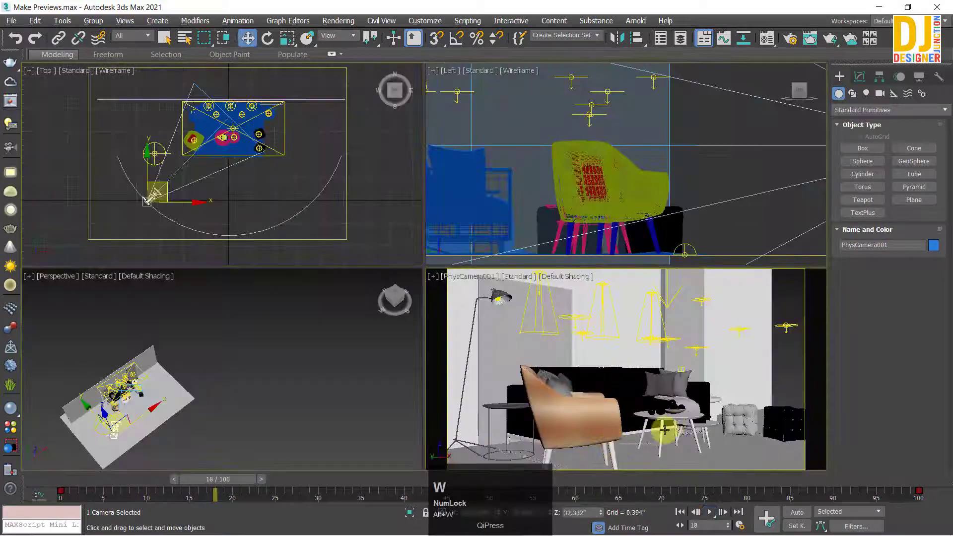
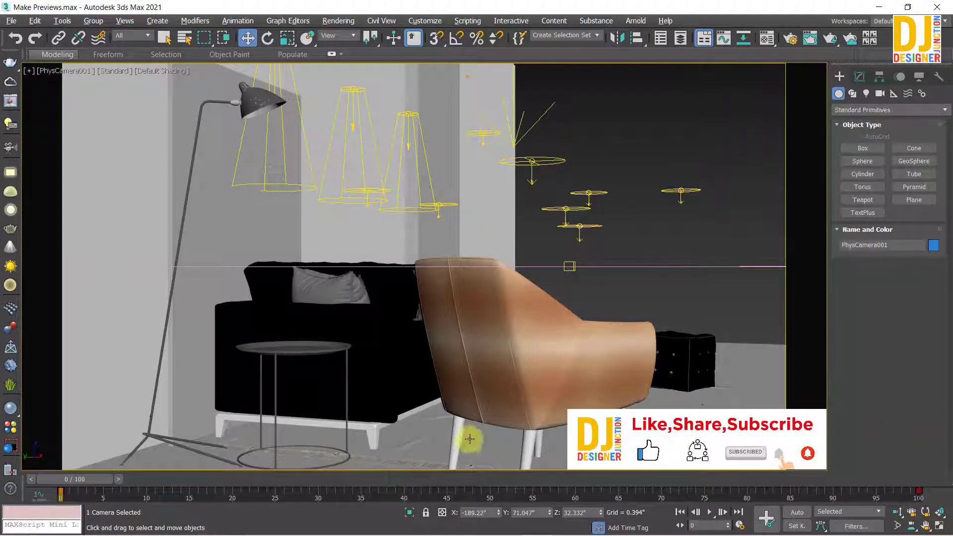
Deselect the camera and show the Tools > Preview - Grab Viewport submenu
{"action": "left_click", "coordinate": [638, 107]}
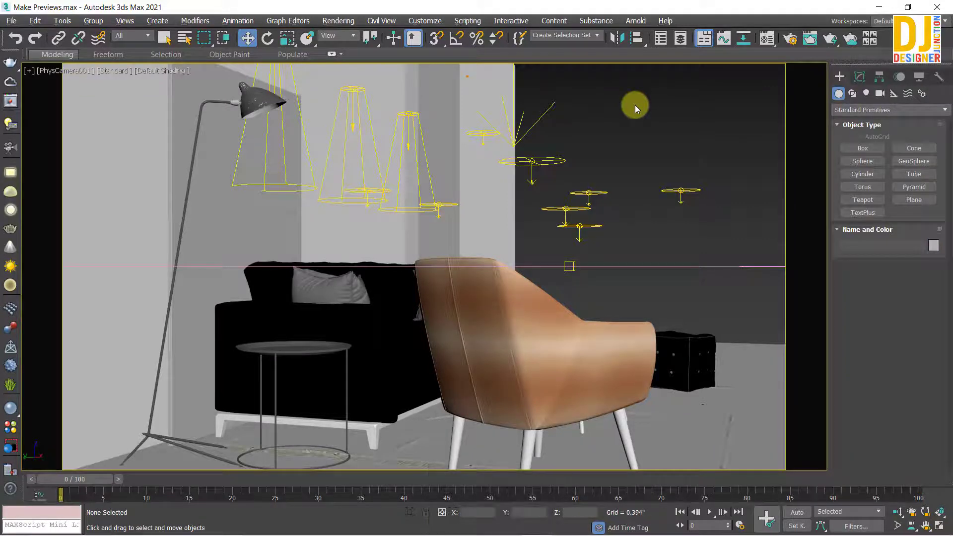
{"action": "left_click", "coordinate": [638, 107]}
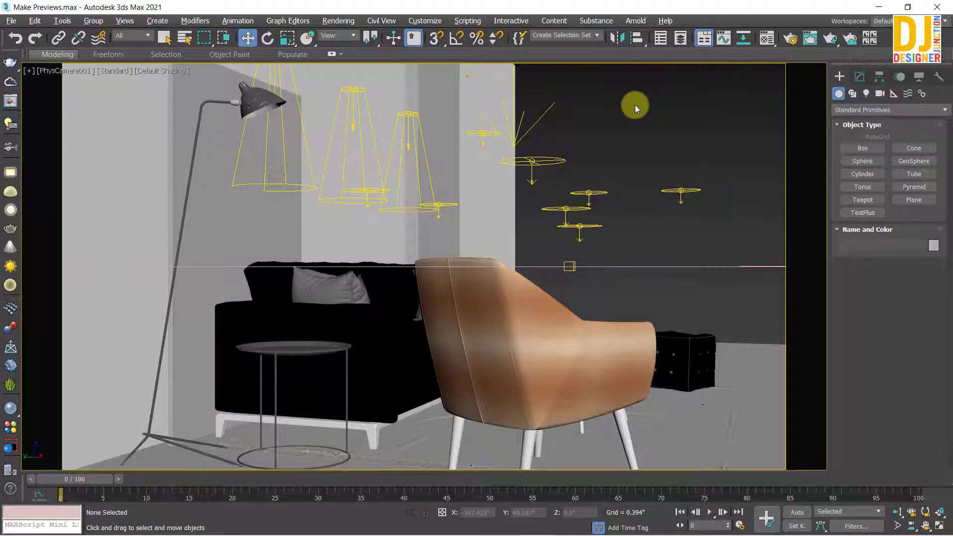
{"action": "left_click", "coordinate": [631, 112]}
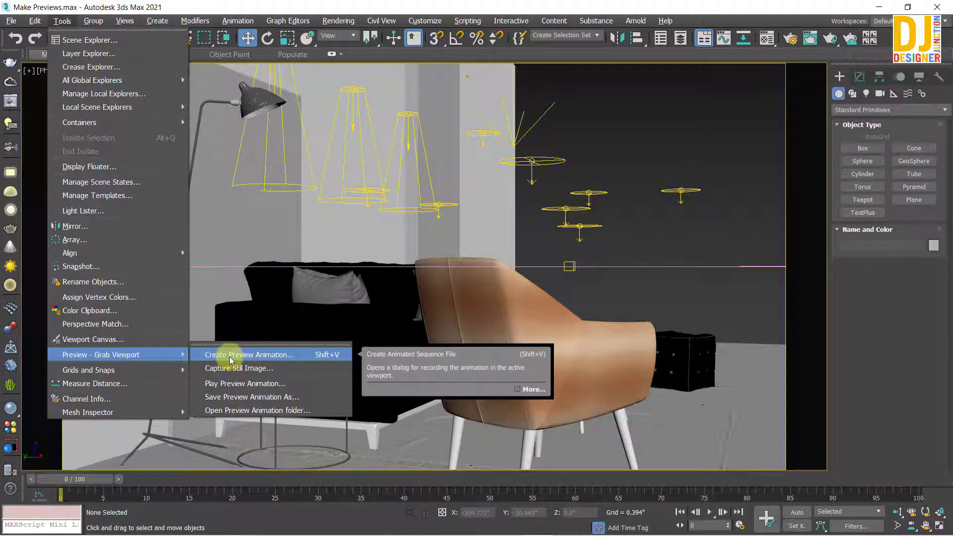
Bring up the Make Preview dialog and exclude lights from the preview display
{"action": "left_click", "coordinate": [225, 359]}
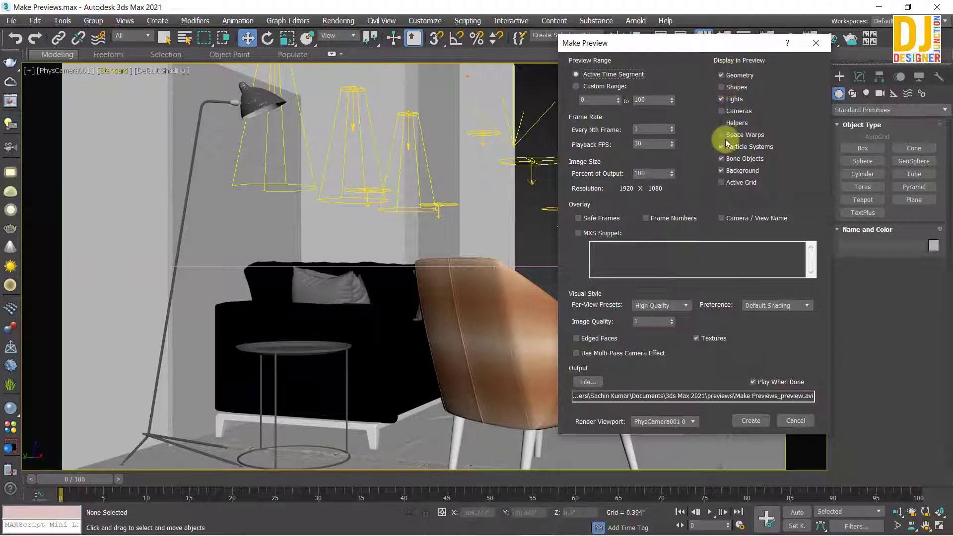
{"action": "left_click", "coordinate": [738, 98]}
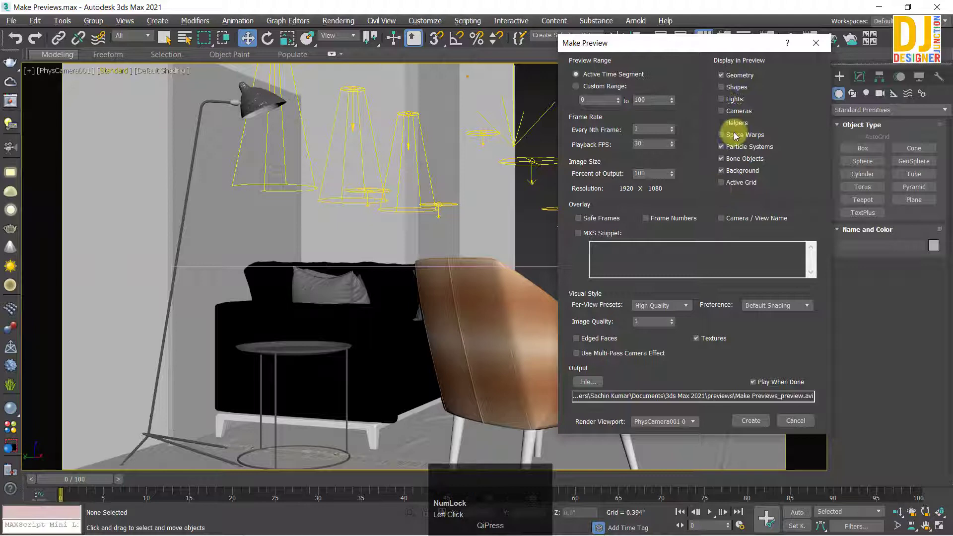
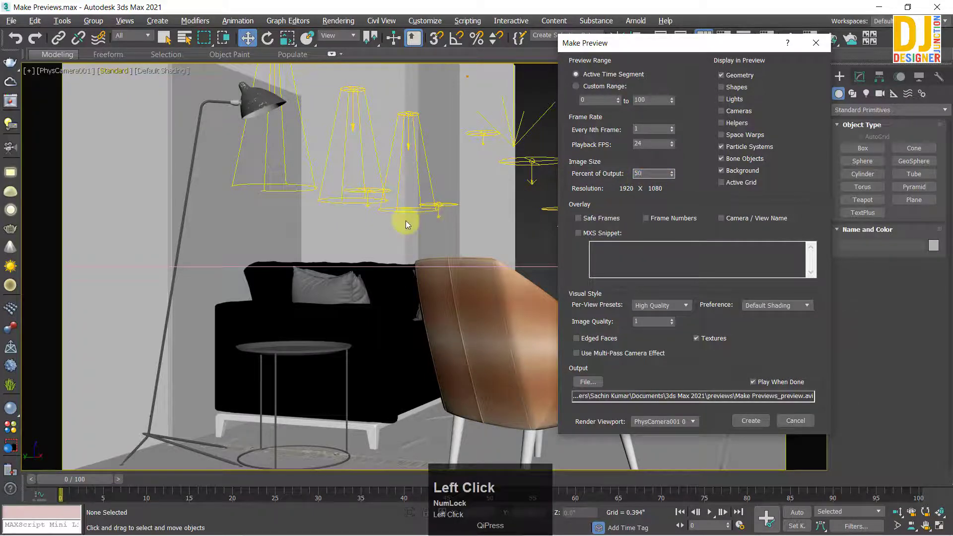
{"action": "left_click", "coordinate": [695, 183]}
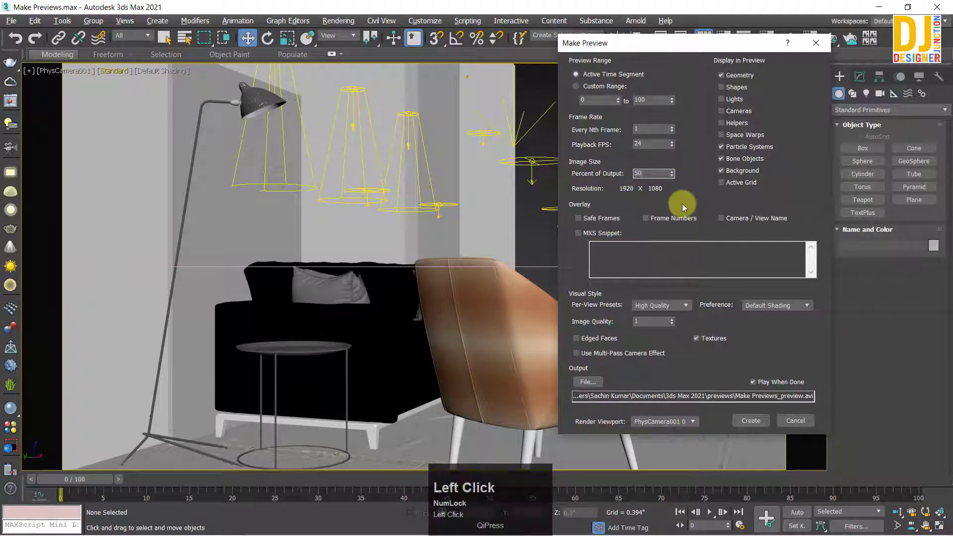
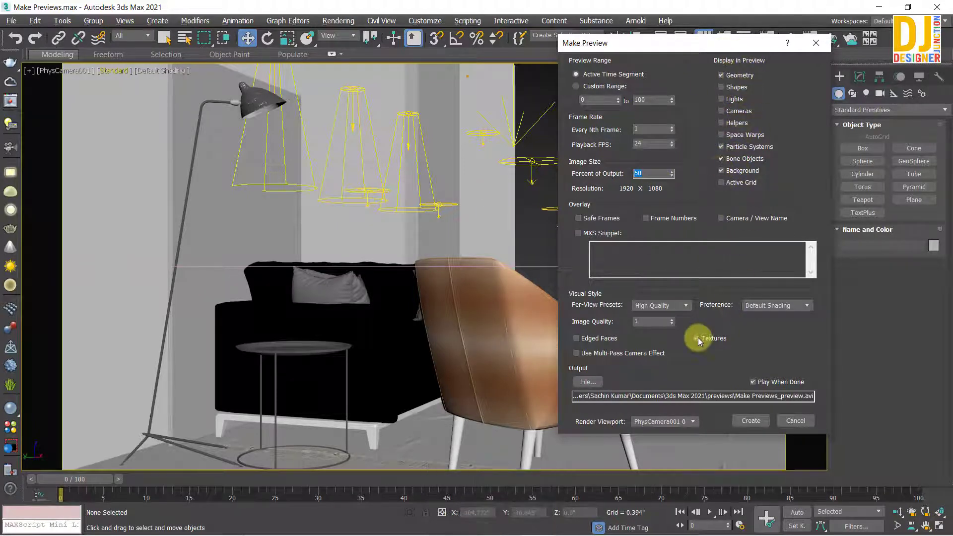
{"action": "left_click", "coordinate": [677, 305]}
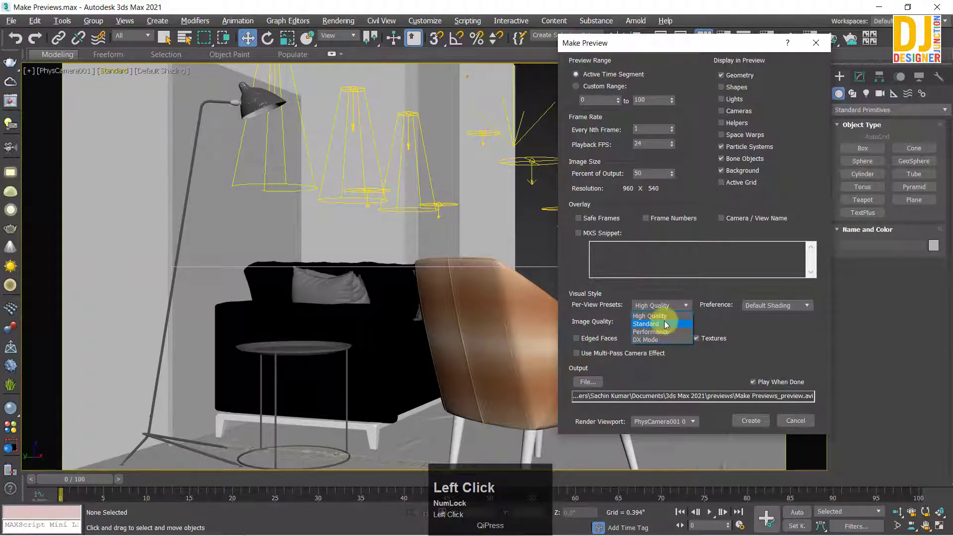
{"action": "left_click", "coordinate": [717, 328]}
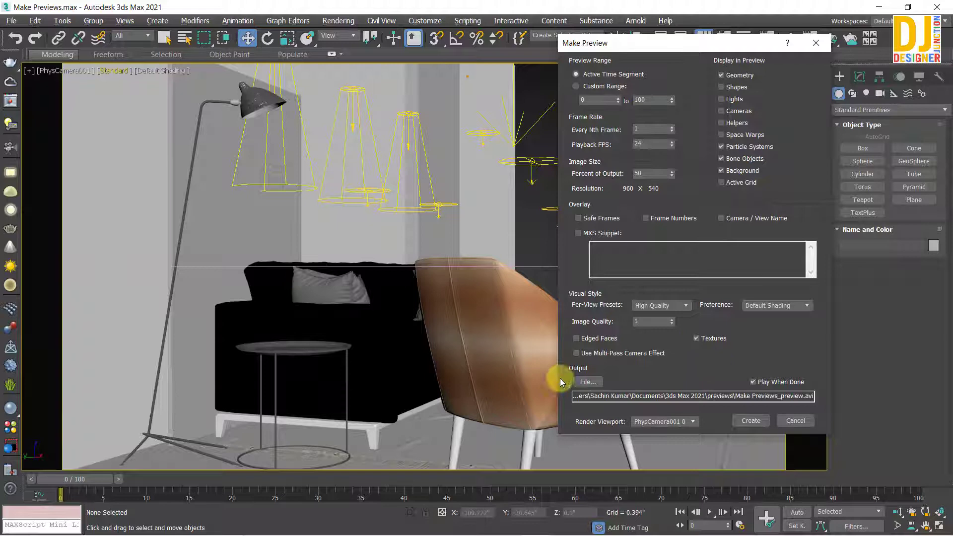
{"action": "left_click", "coordinate": [809, 314]}
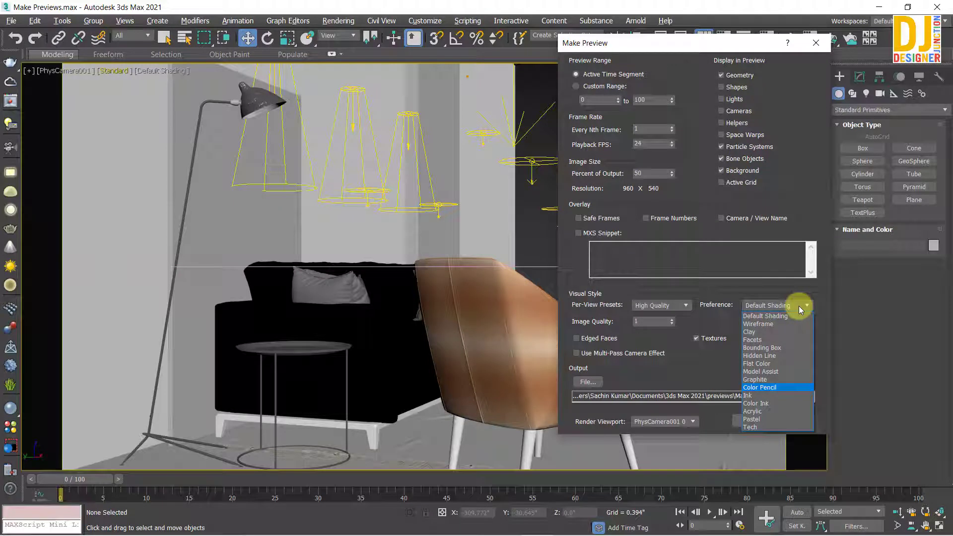
{"action": "left_click", "coordinate": [802, 308]}
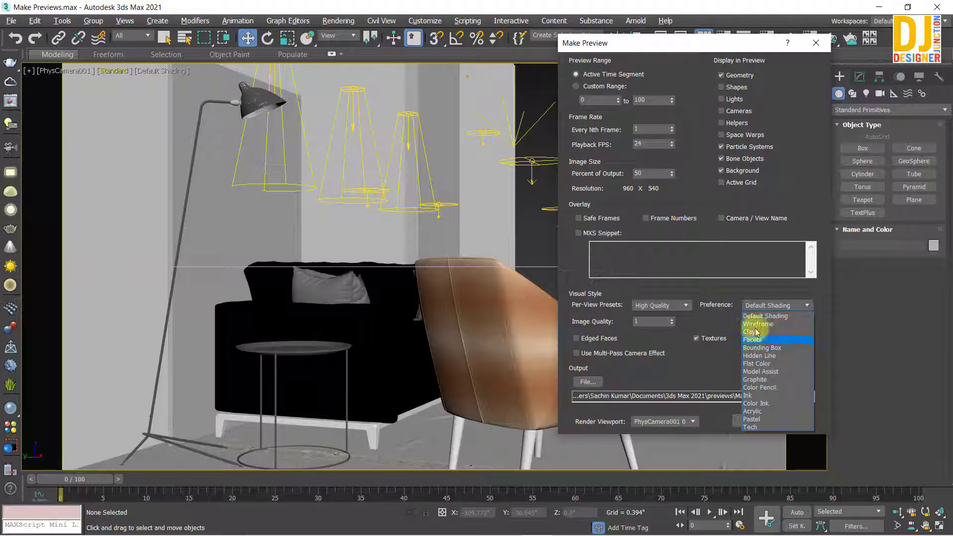
{"action": "left_click", "coordinate": [778, 309]}
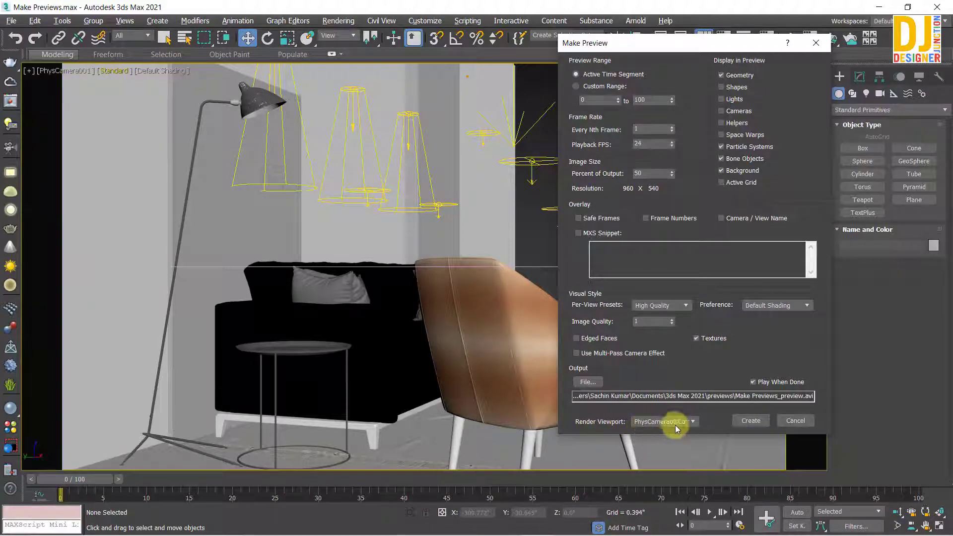
{"action": "left_click", "coordinate": [688, 425]}
{"action": "left_click", "coordinate": [688, 424]}
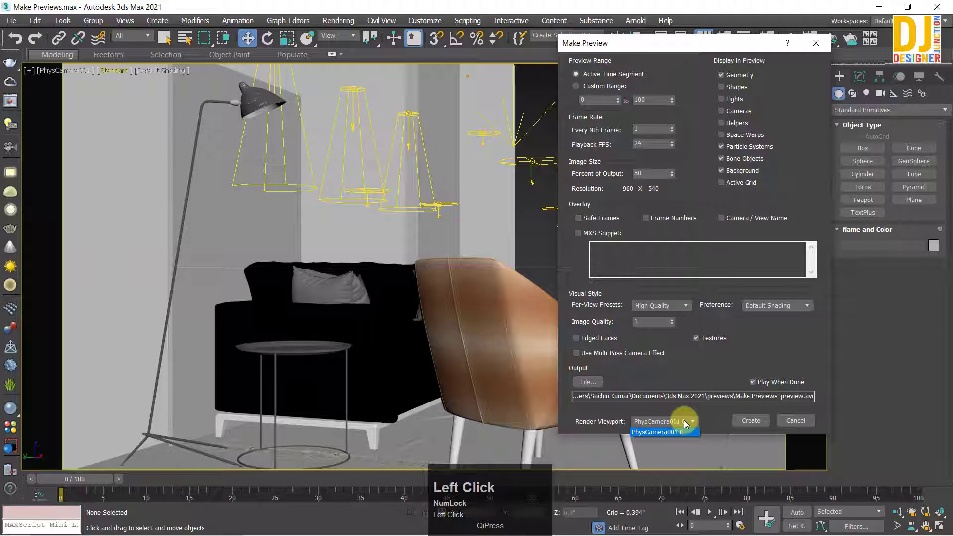
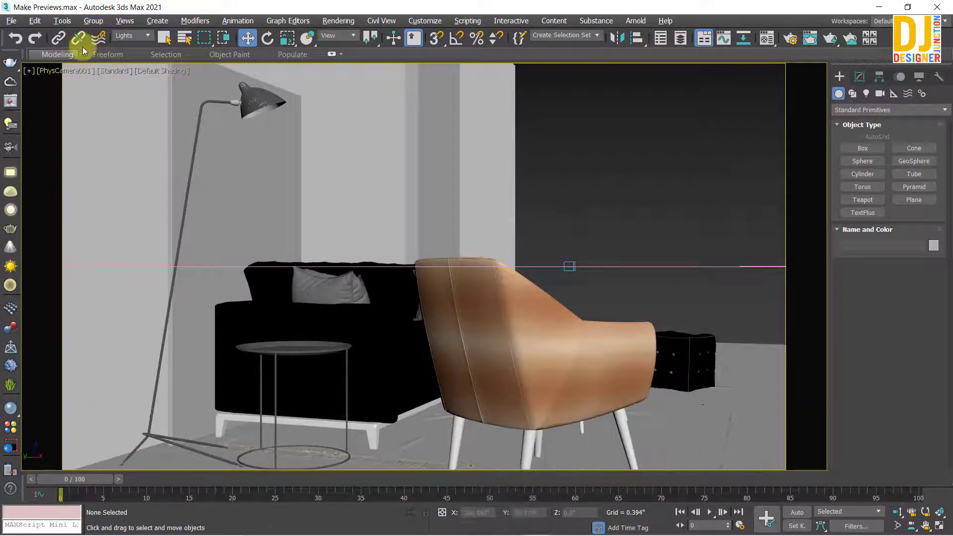
Run Create Preview Animation to generate a preview of the camera view
{"action": "left_click", "coordinate": [88, 18]}
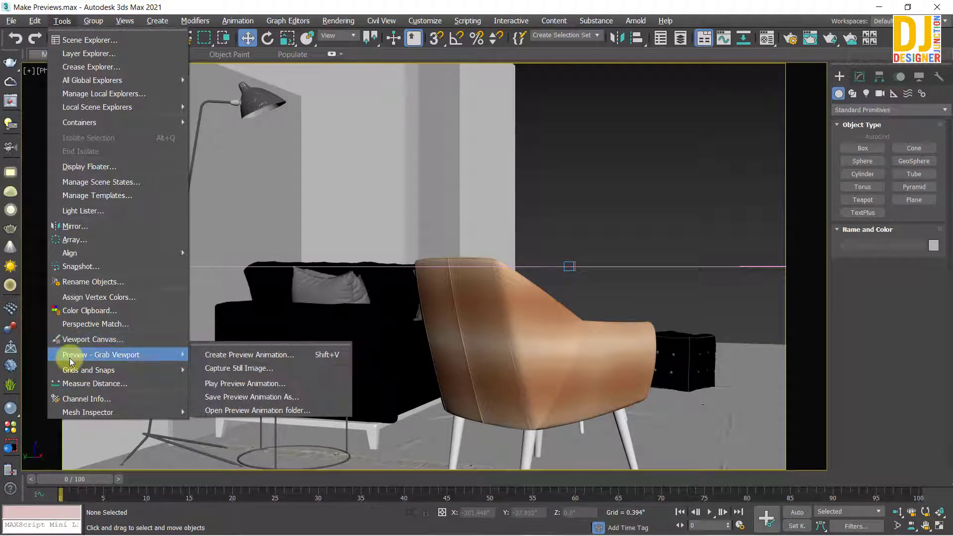
{"action": "left_click", "coordinate": [258, 349]}
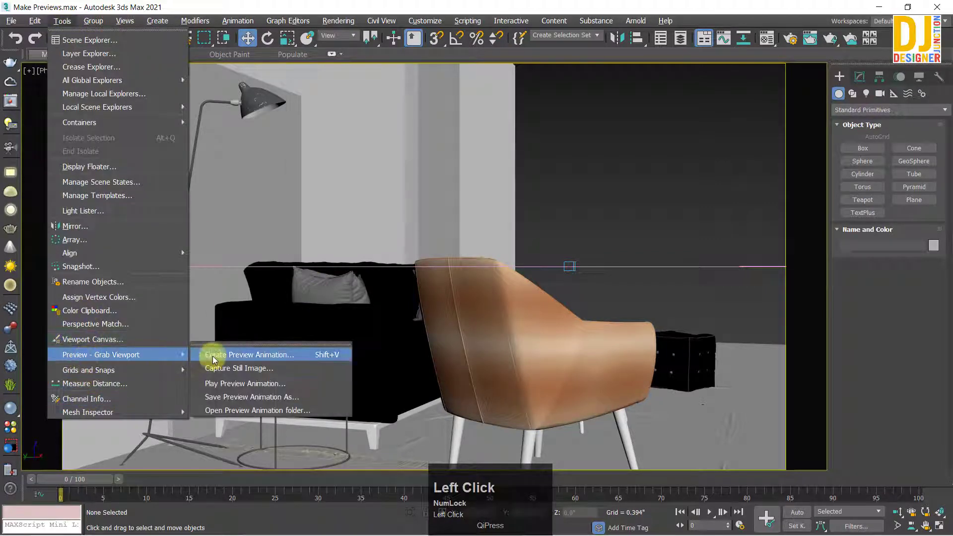
Watch the Make Previews_preview clip in Movies & TV, then close the player
{"action": "left_click_drag", "start_coordinate": [217, 361], "coordinate": [522, 449]}
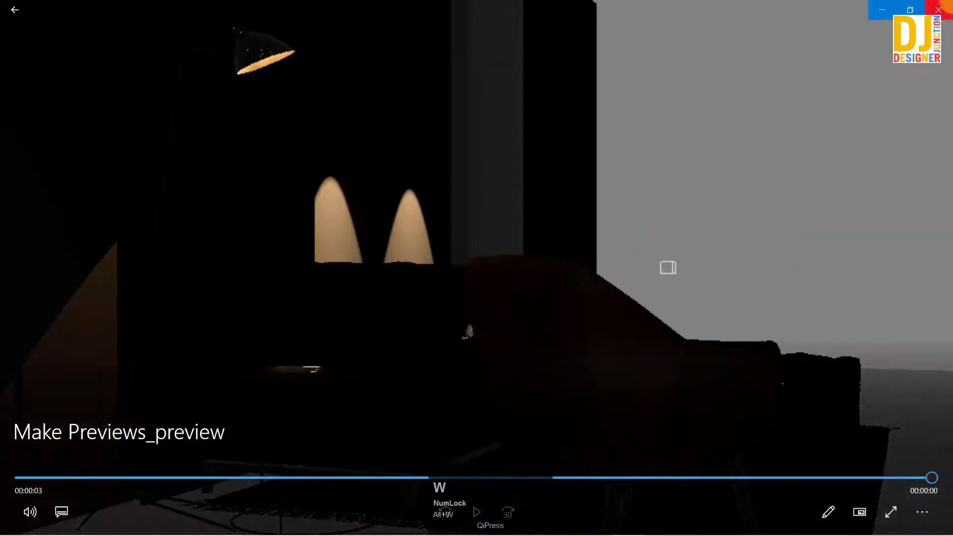
{"action": "double_click", "coordinate": [738, 117]}
Unhide All in the Top viewport to bring back the hidden lights
{"action": "left_click", "coordinate": [709, 176]}
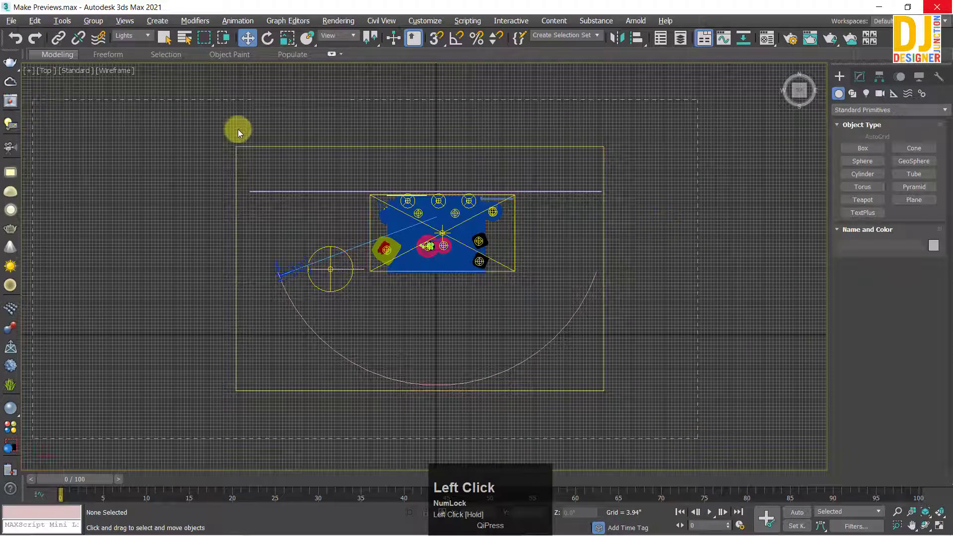
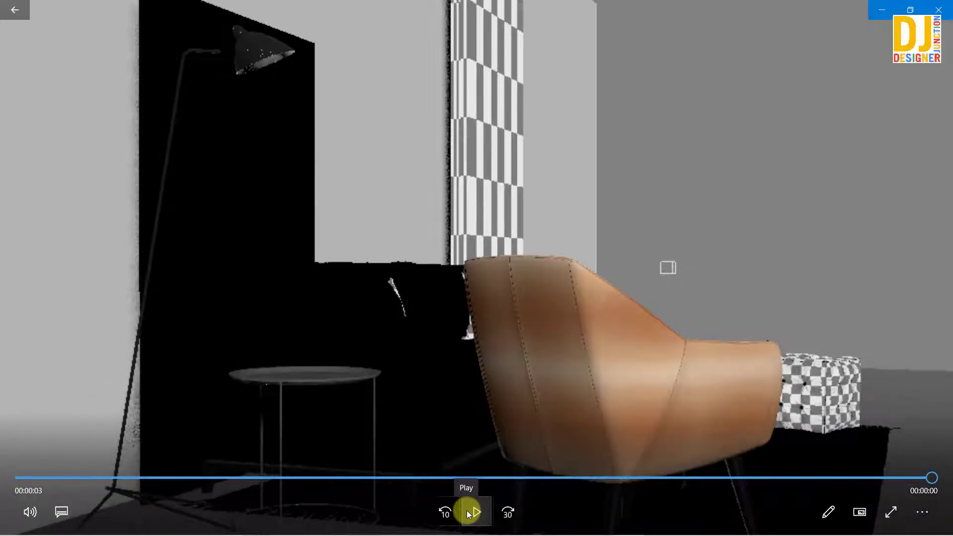
Replay the new brighter preview in Movies & TV, then close the player to return to the scene
{"action": "left_click", "coordinate": [471, 515]}
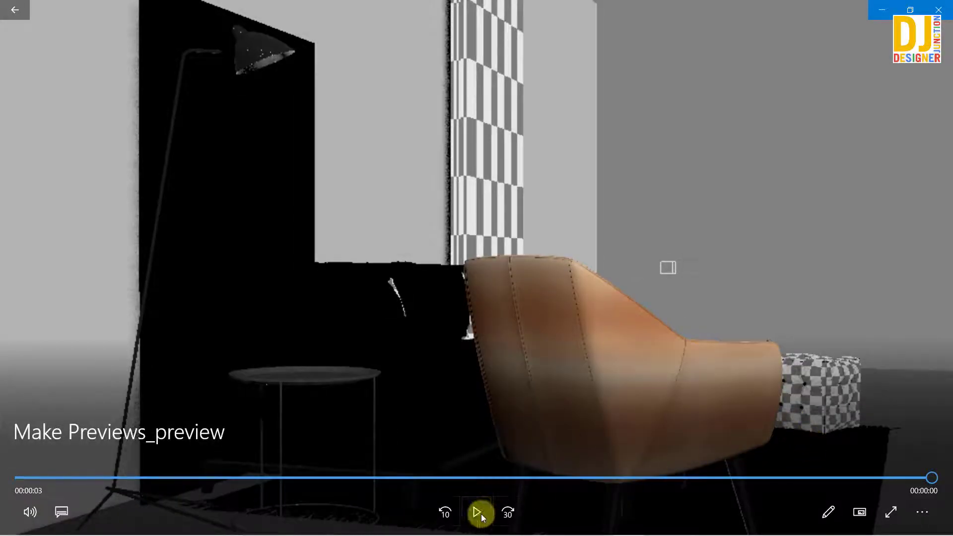
{"action": "left_click", "coordinate": [484, 523]}
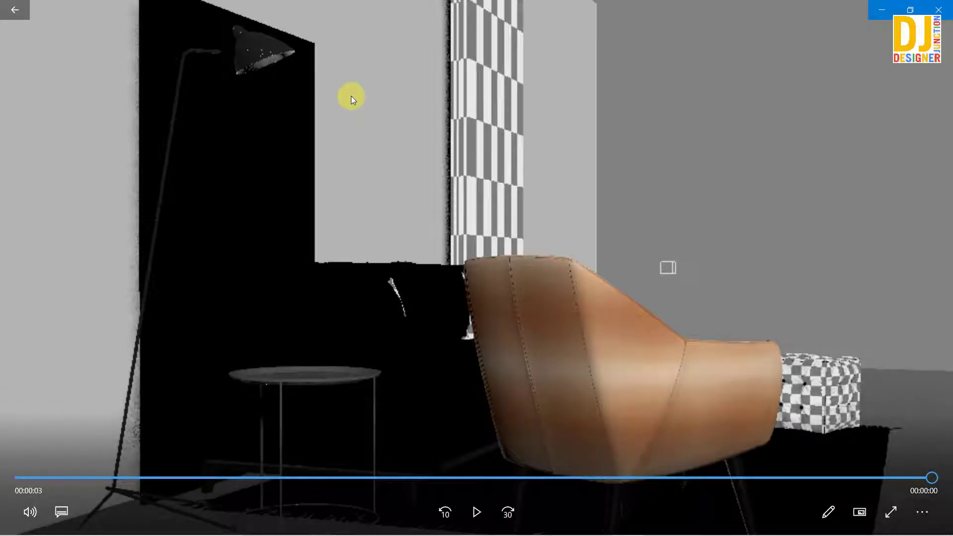
{"action": "left_click", "coordinate": [379, 111]}
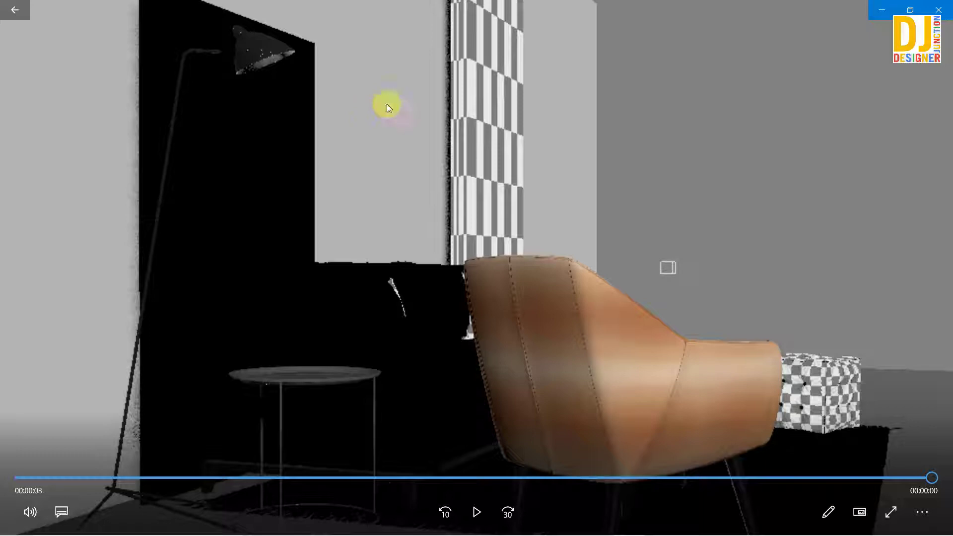
{"action": "double_click", "coordinate": [497, 512]}
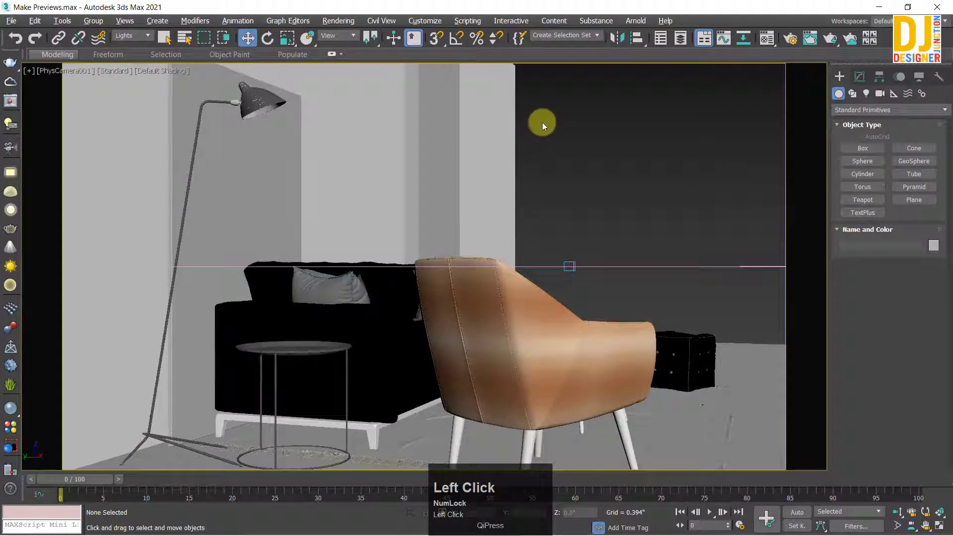